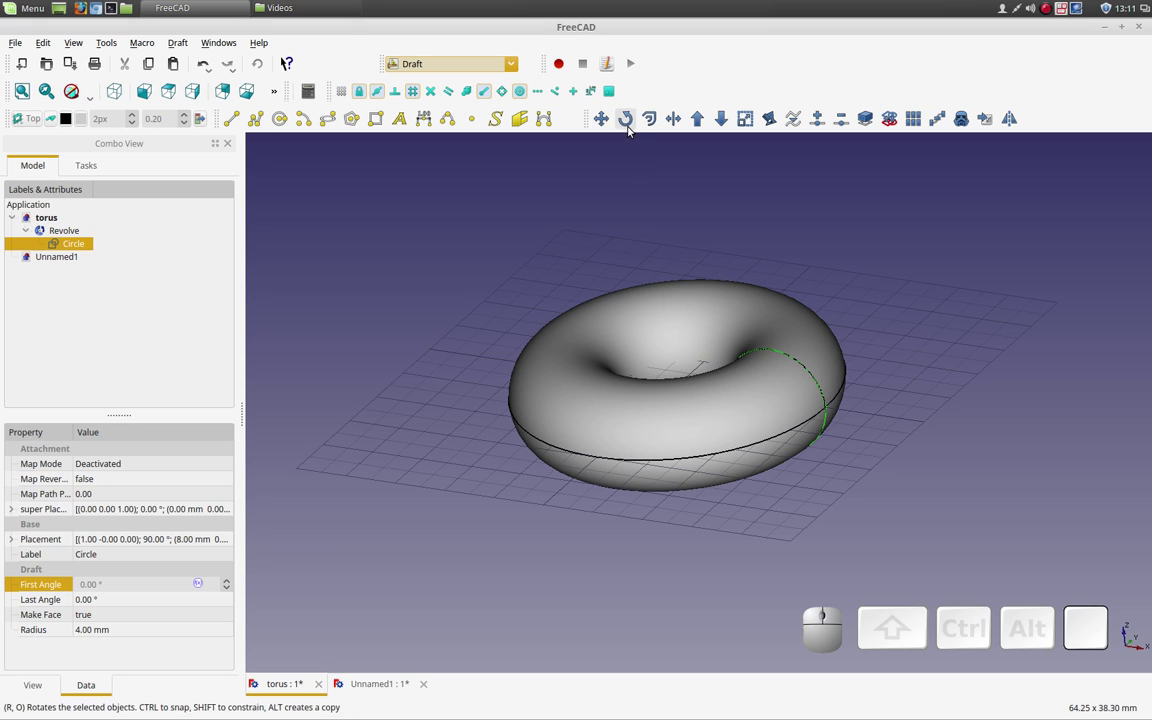
Step: Clear the circle selection and make the empty Unnamed1 document active
middle_click(630, 176)
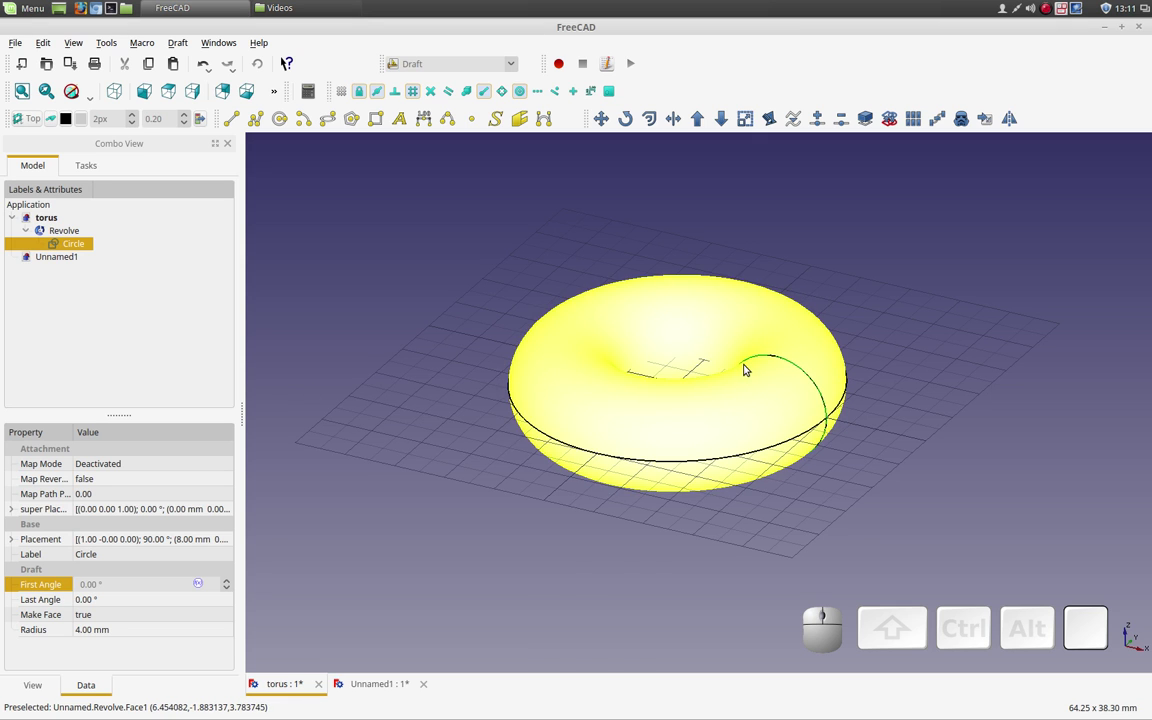
left_click(51, 263)
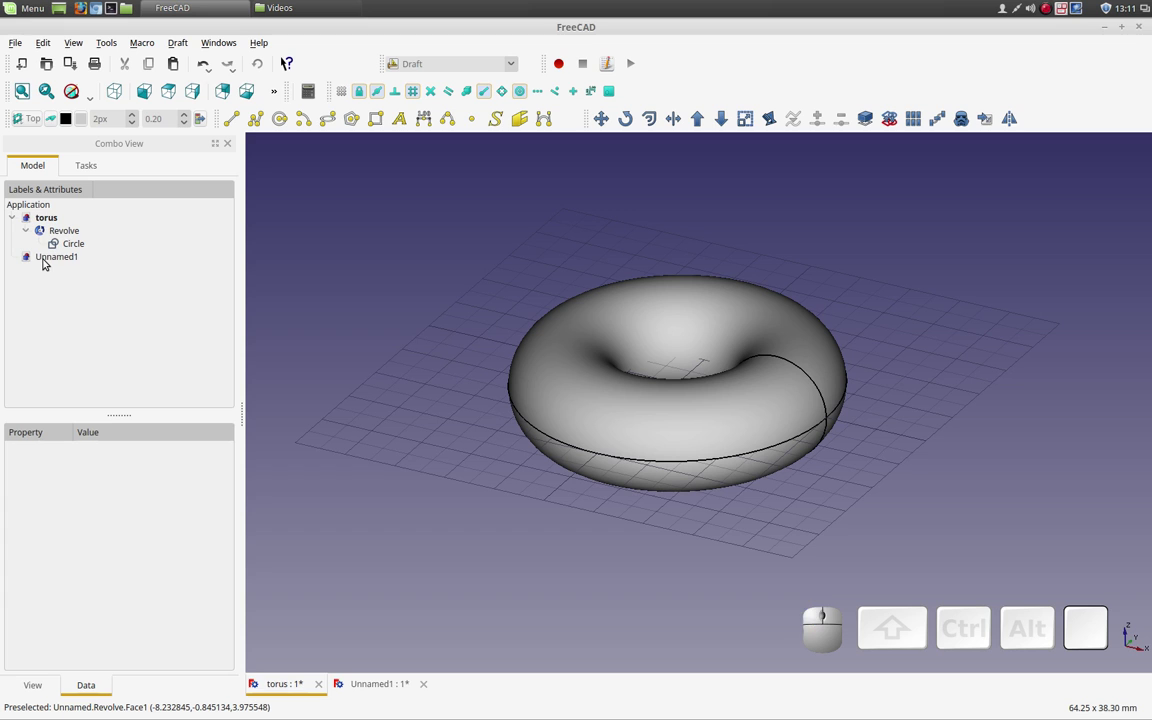
left_click(53, 261)
left_click(65, 257)
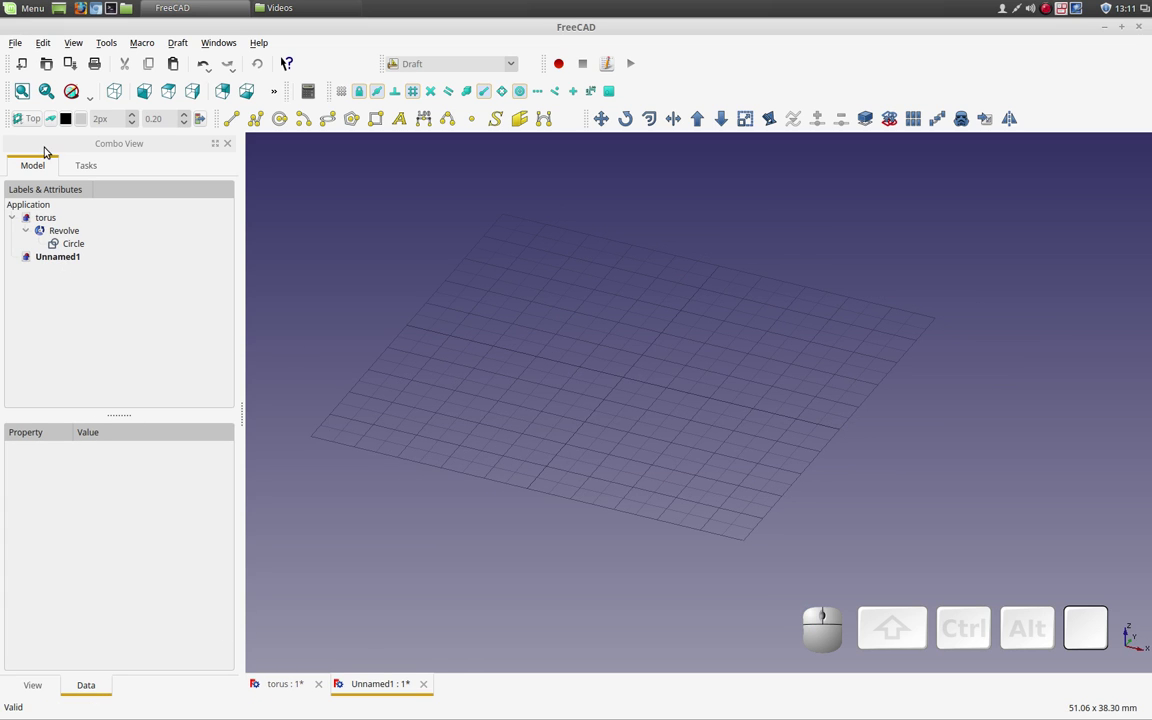
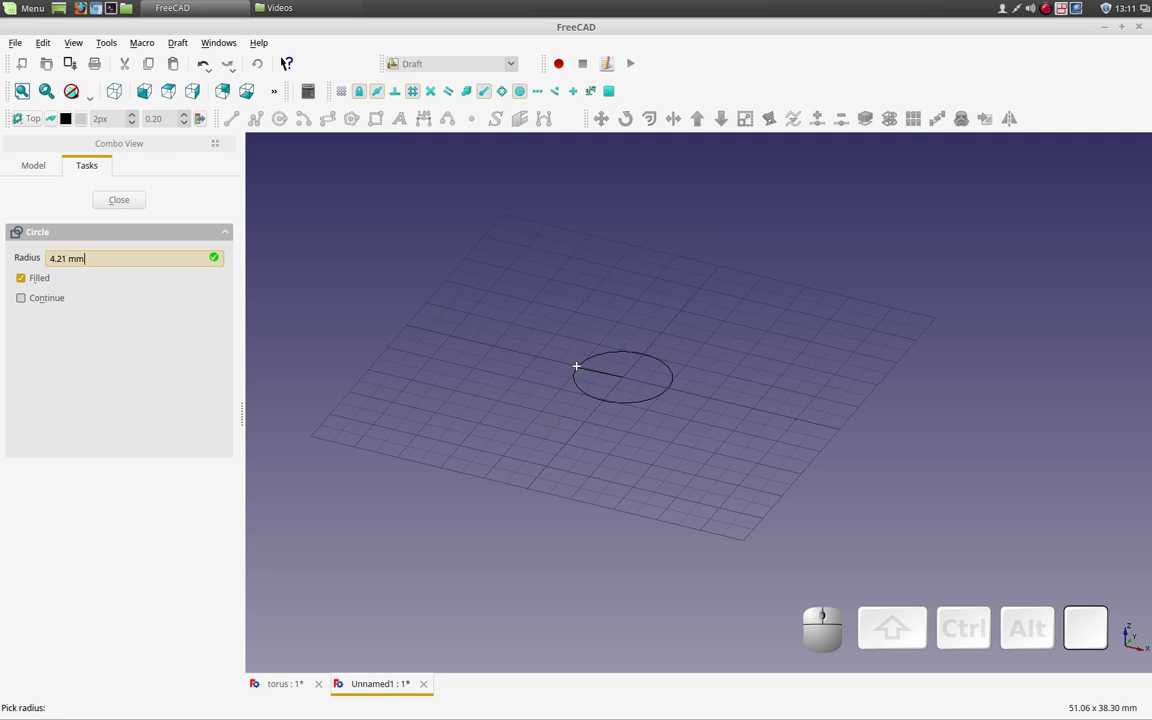
Step: Finish the Draft circle at the origin with a 4 mm radius, filled
left_click(582, 366)
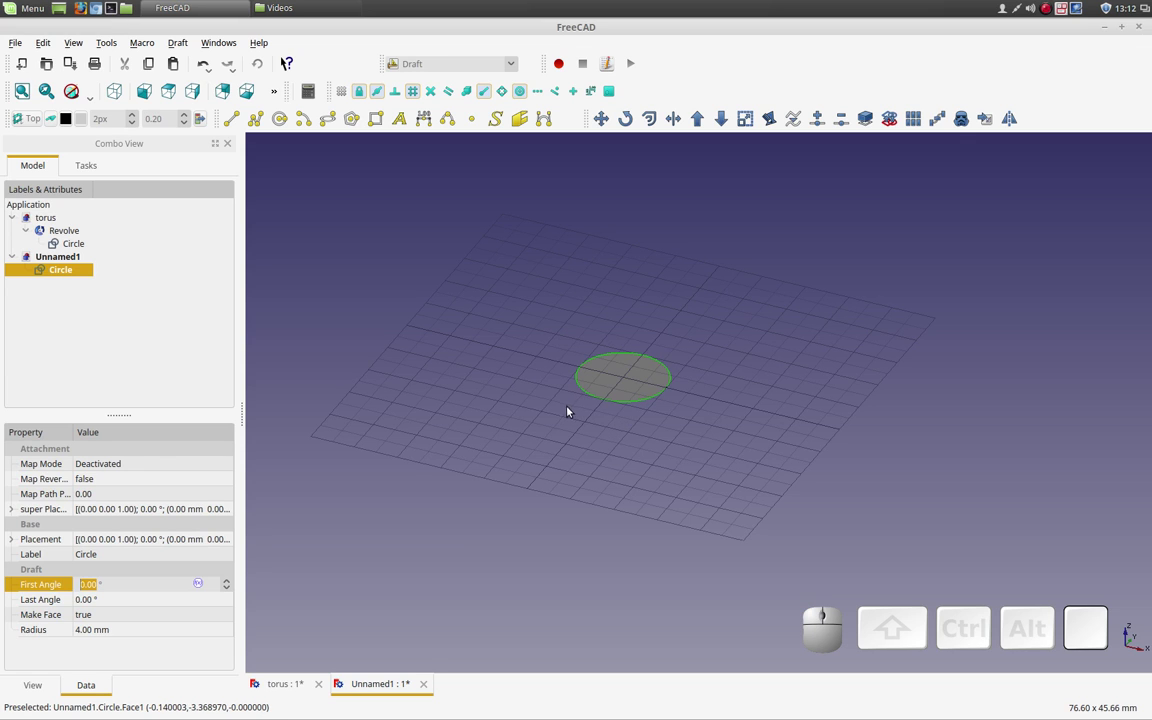
left_click_drag(557, 395, 528, 386)
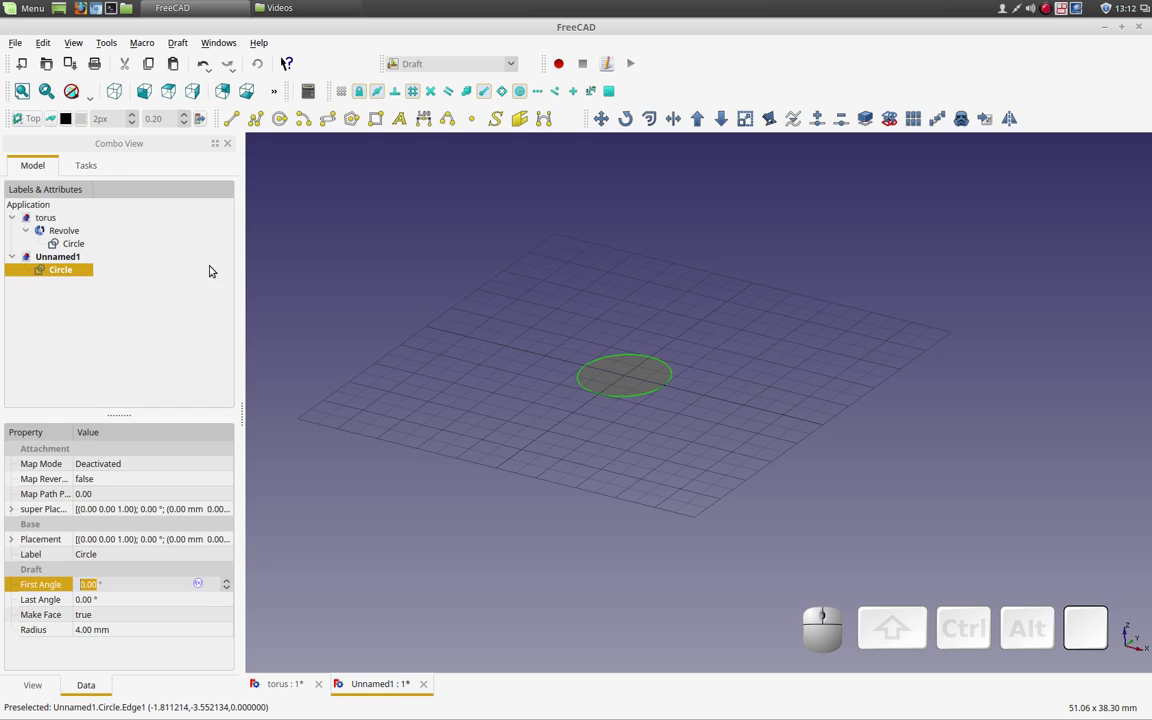
Step: Set the working plane to YZ (side) and Draft Rotate the circle by 90° so it stands upright
left_click(30, 122)
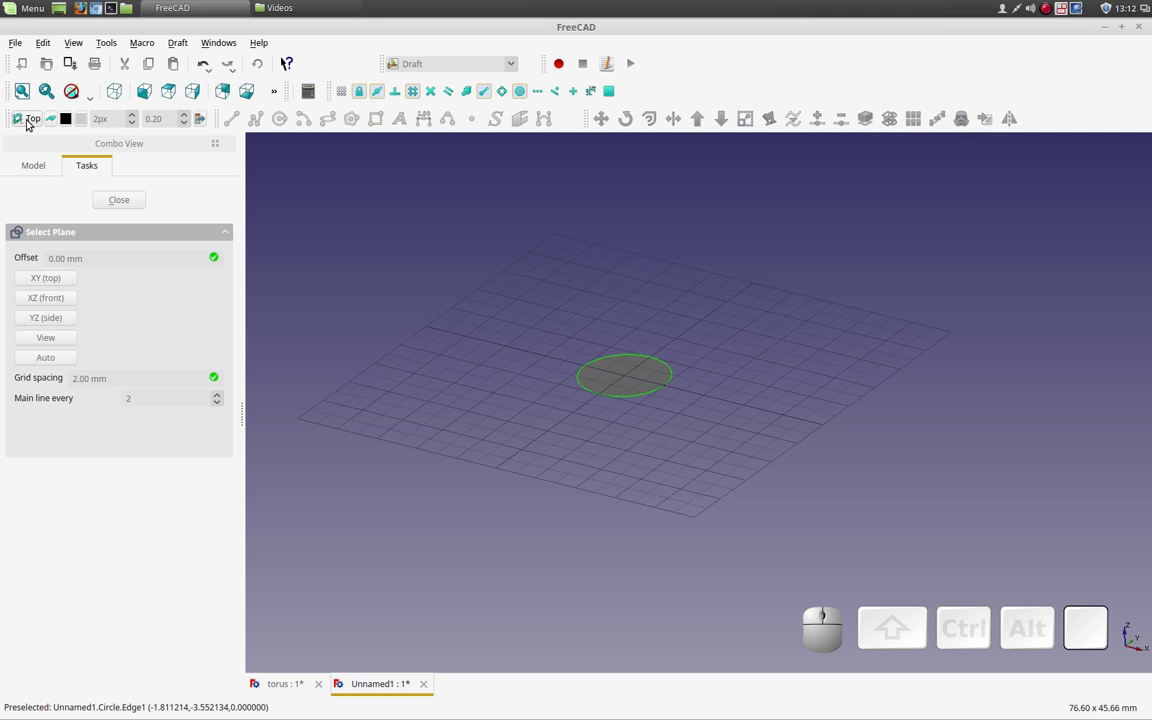
left_click(59, 321)
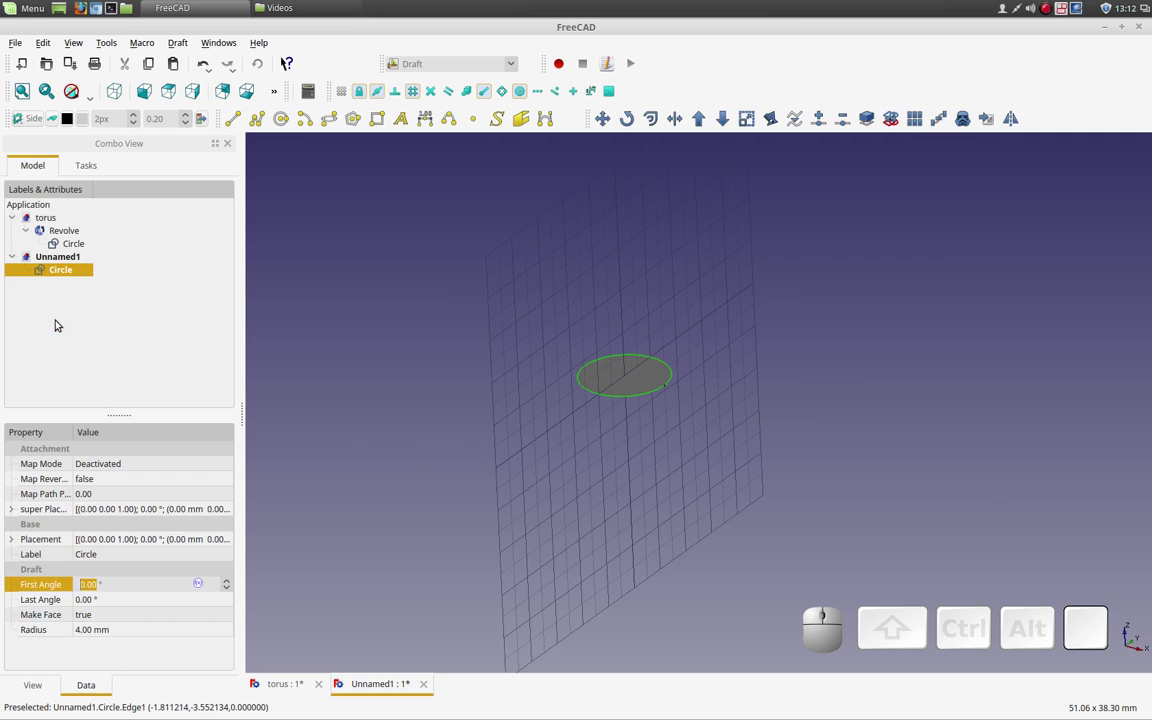
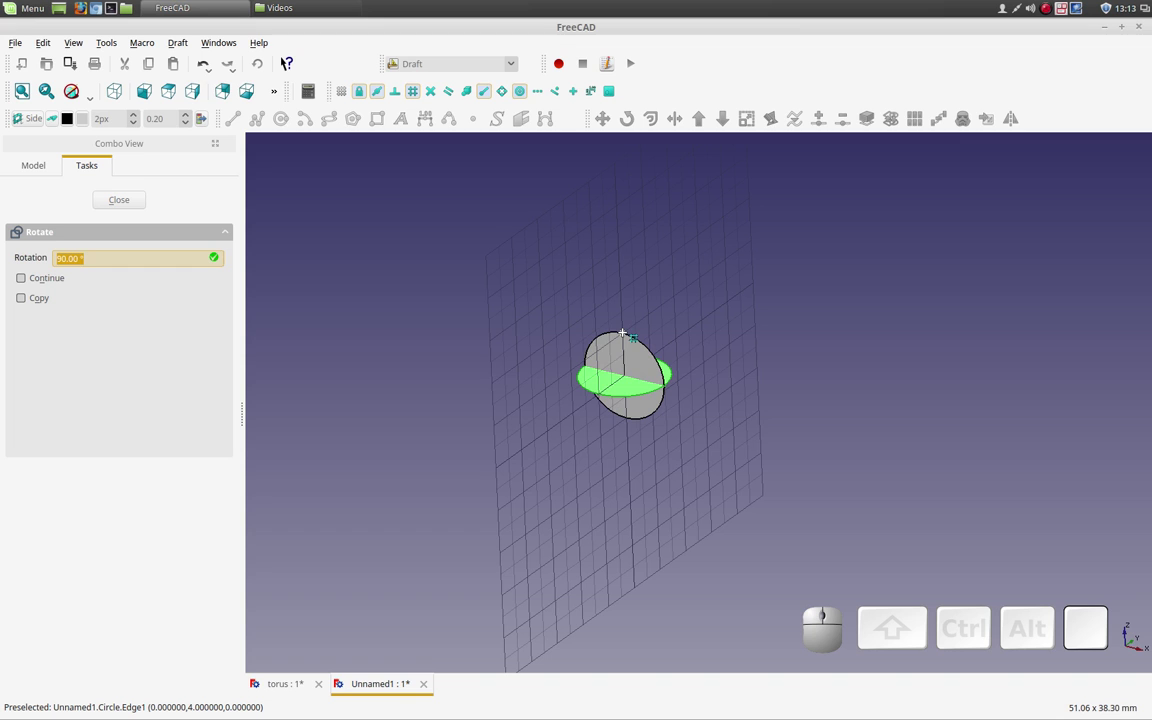
left_click(624, 314)
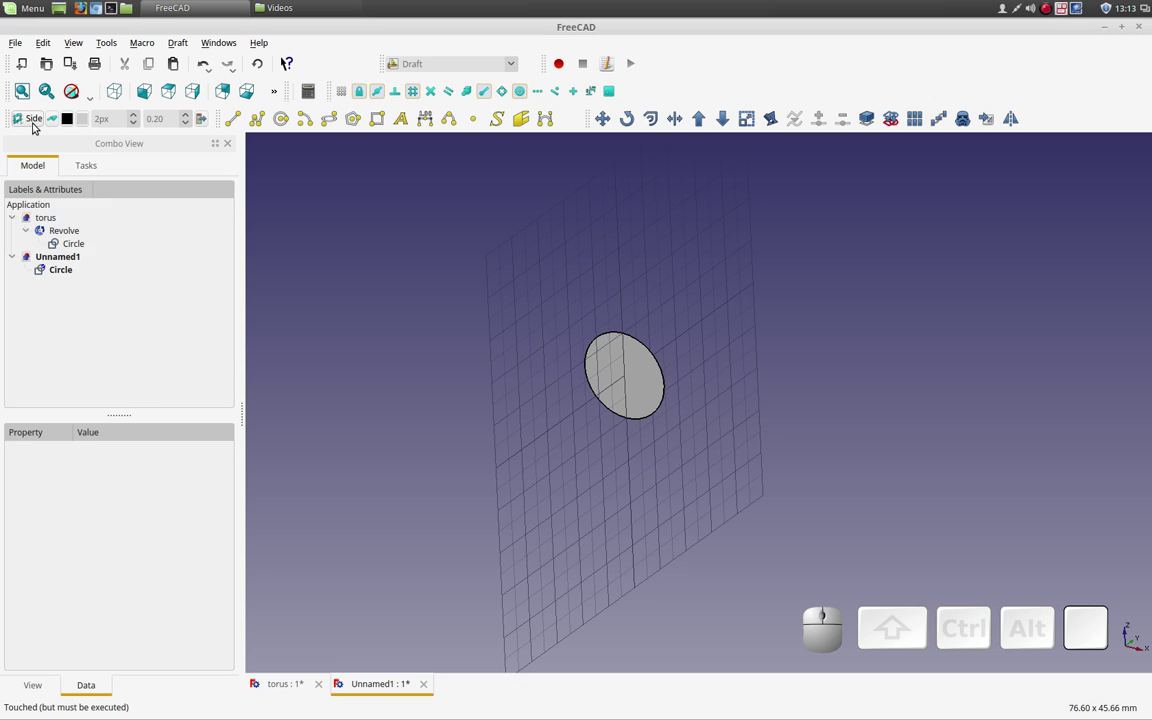
Step: Return the working plane to XY (top) and Draft Move the upright circle 12 mm along X
left_click(37, 124)
left_click(73, 285)
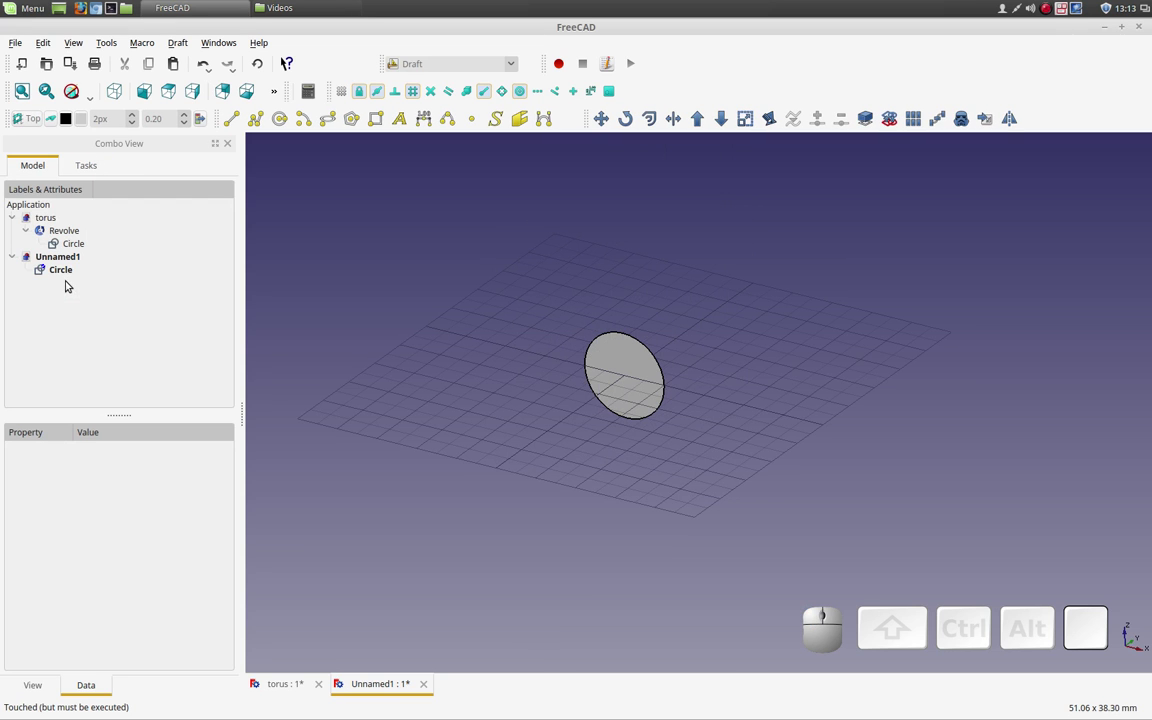
left_click(51, 271)
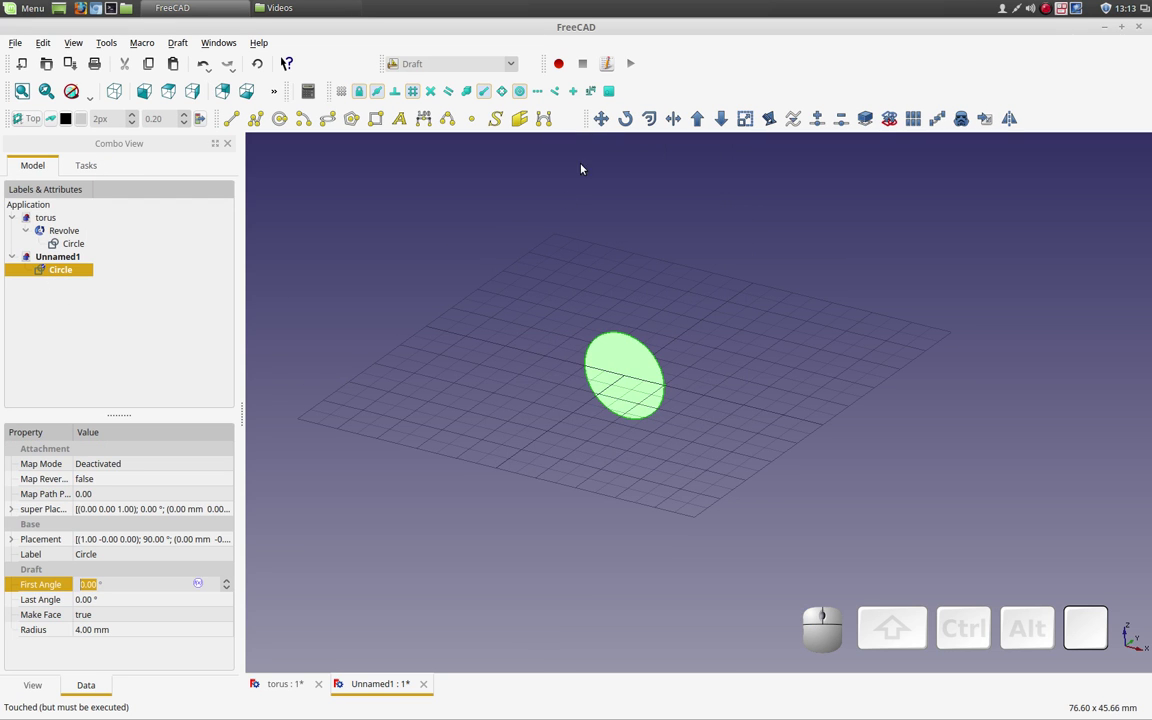
left_click(605, 130)
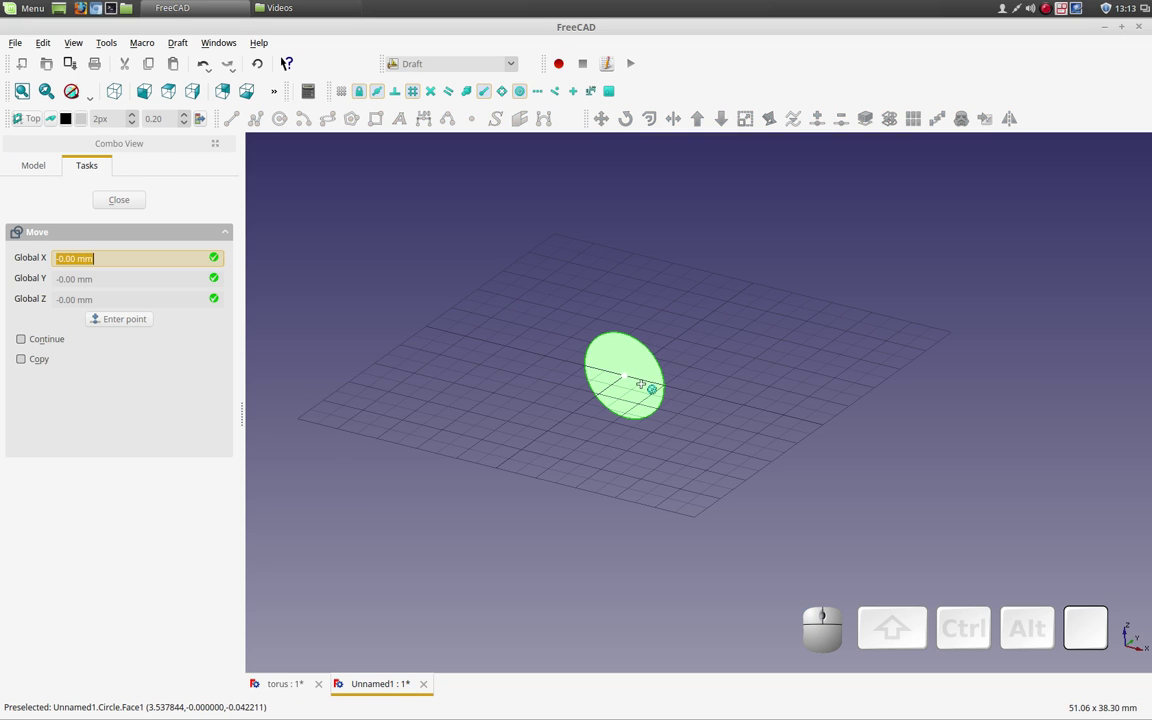
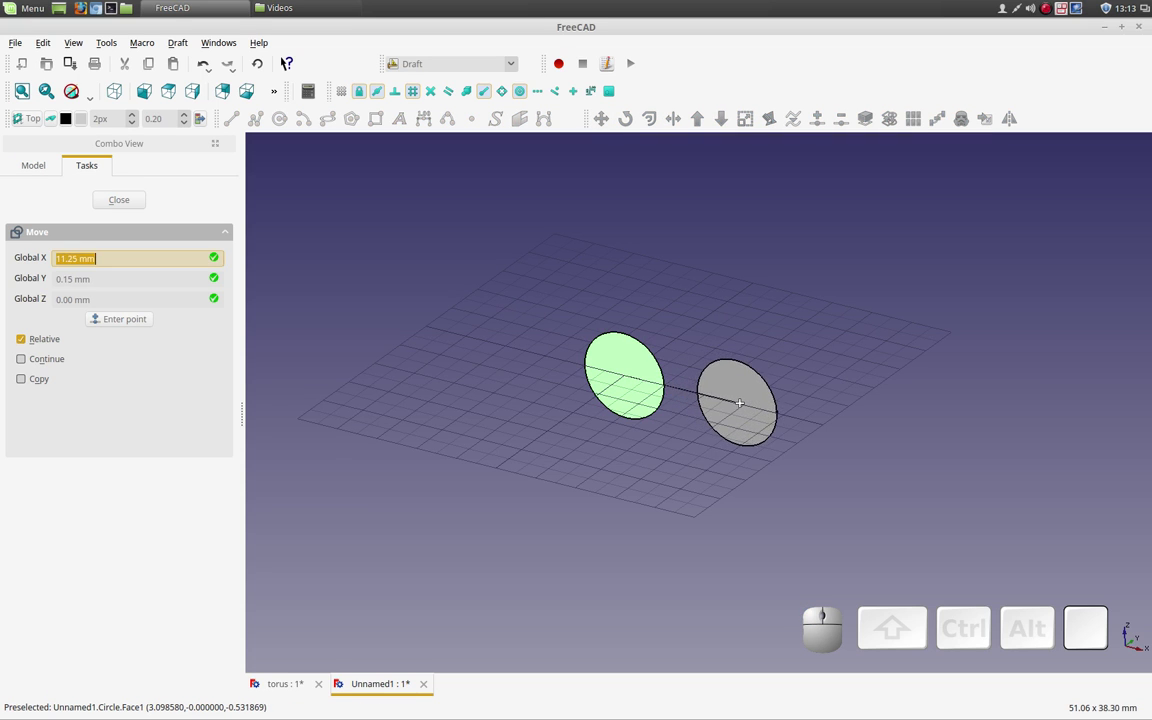
left_click(749, 411)
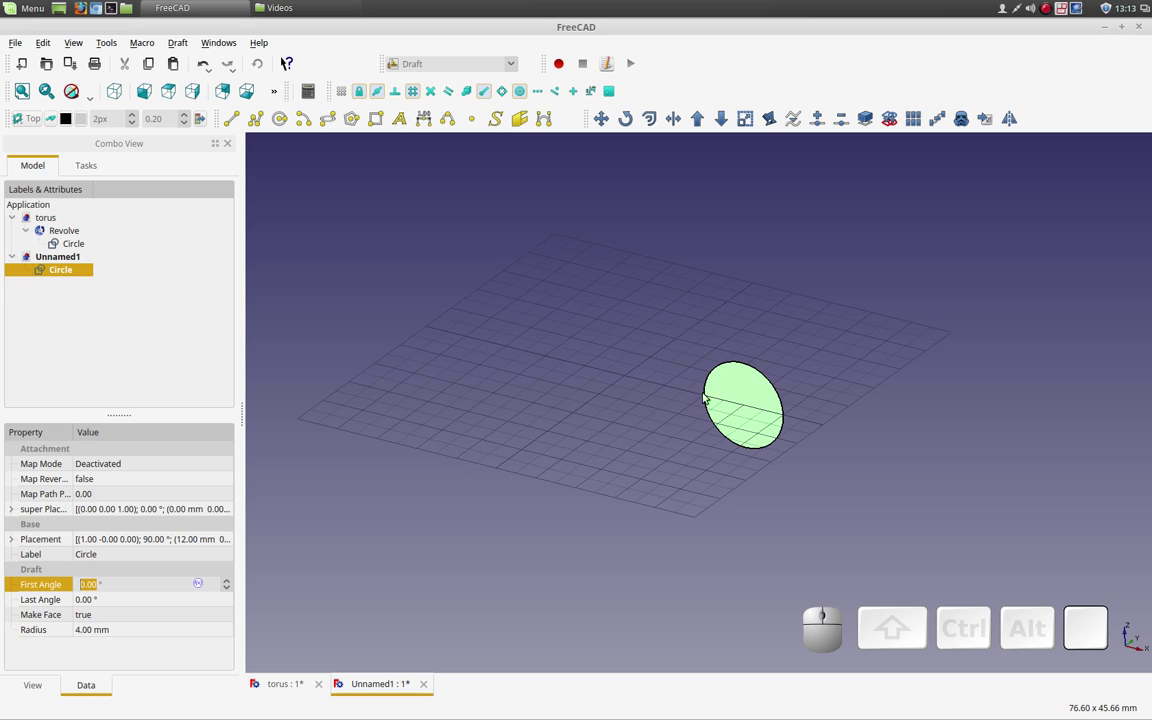
Step: Switch to the Part workbench and revolve the selected circle into a torus
left_click(514, 68)
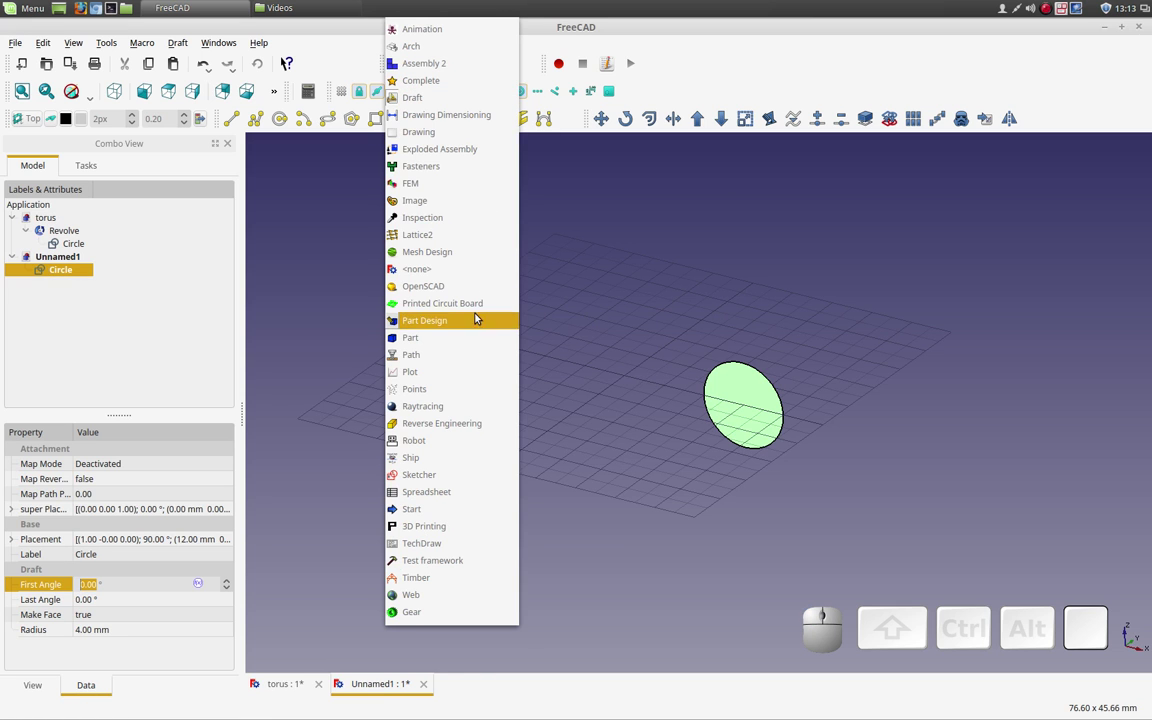
left_click(476, 337)
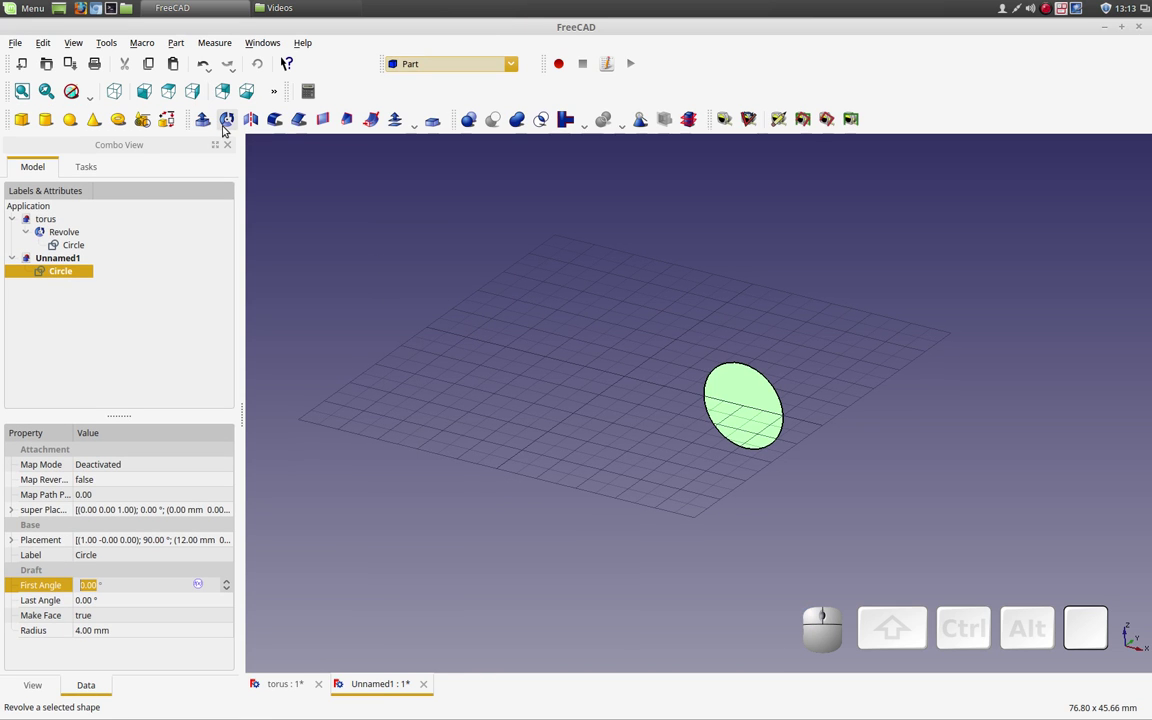
left_click(226, 118)
left_click(162, 206)
Step: Expand Revolve in the tree to show the nested circle and inspect the torus
middle_click(366, 372)
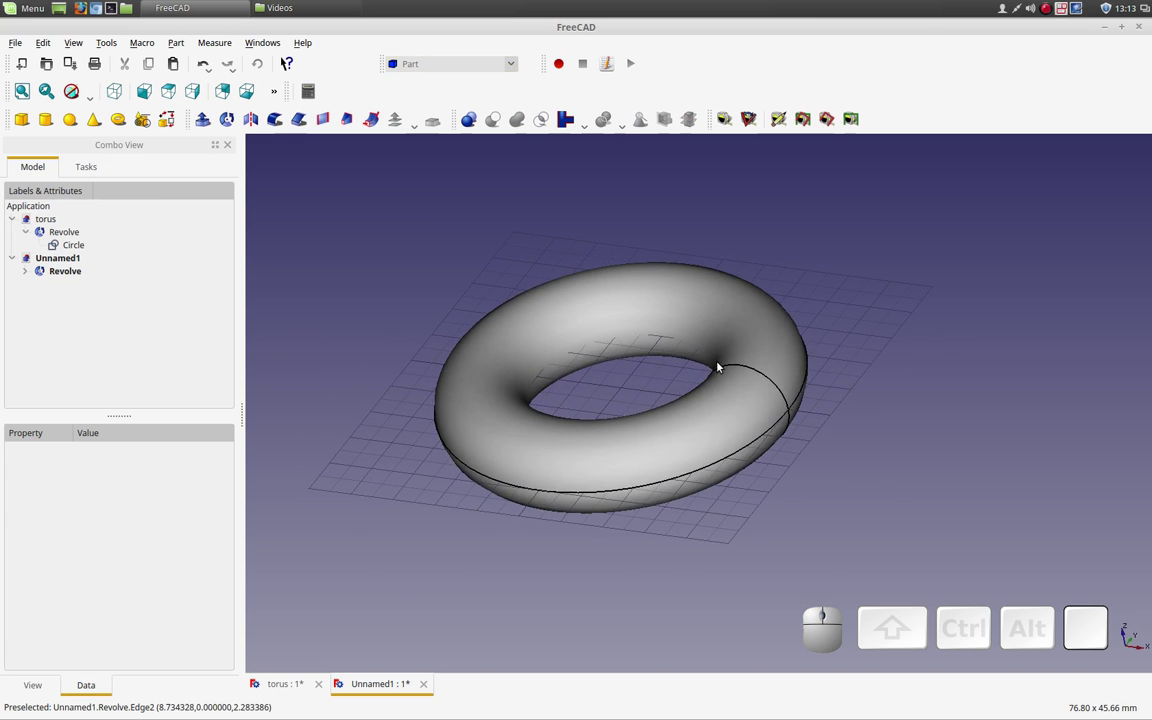
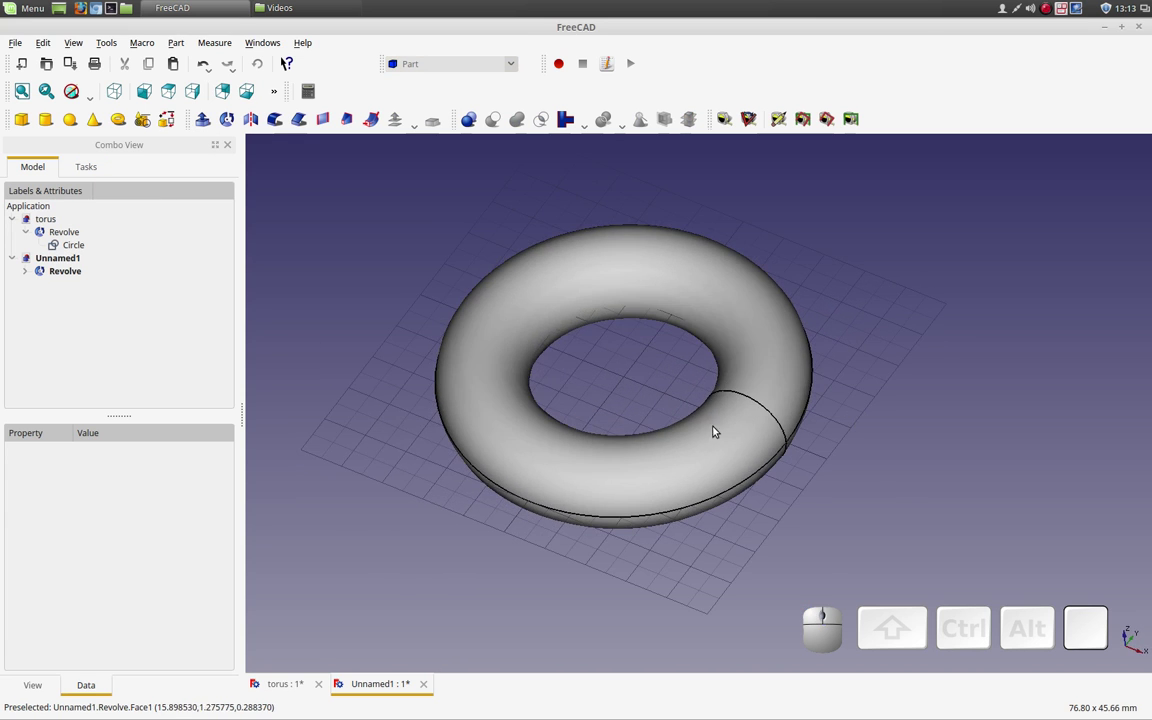
left_click(29, 272)
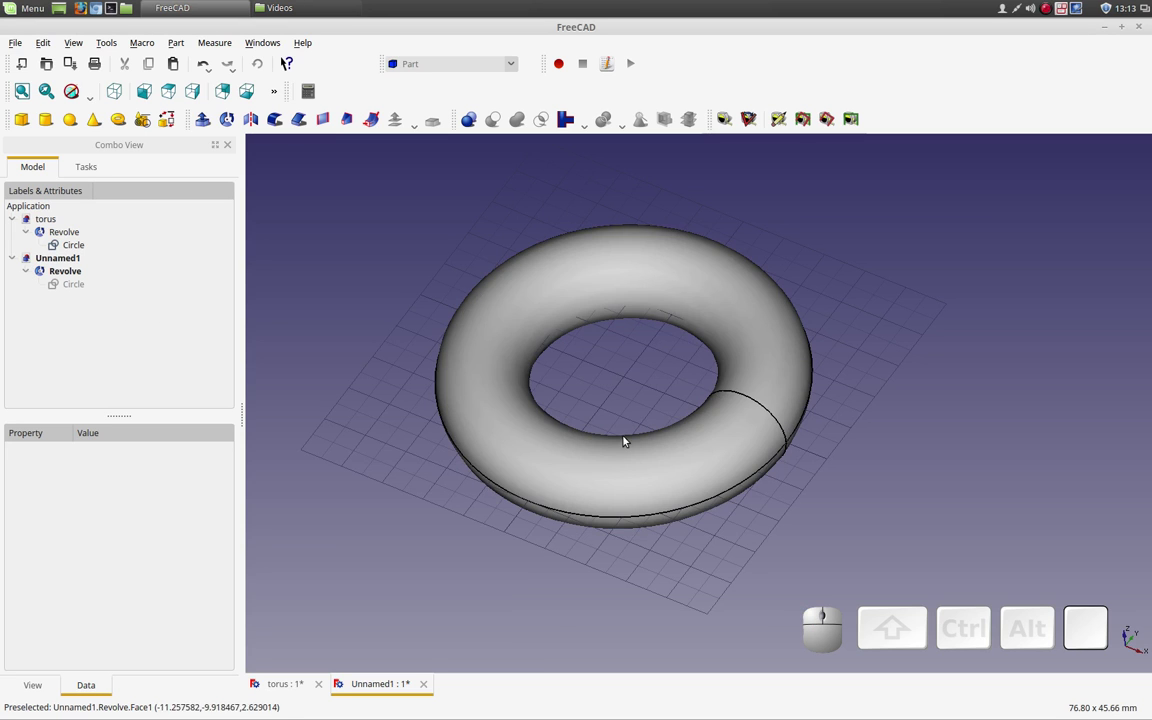
middle_click(627, 364)
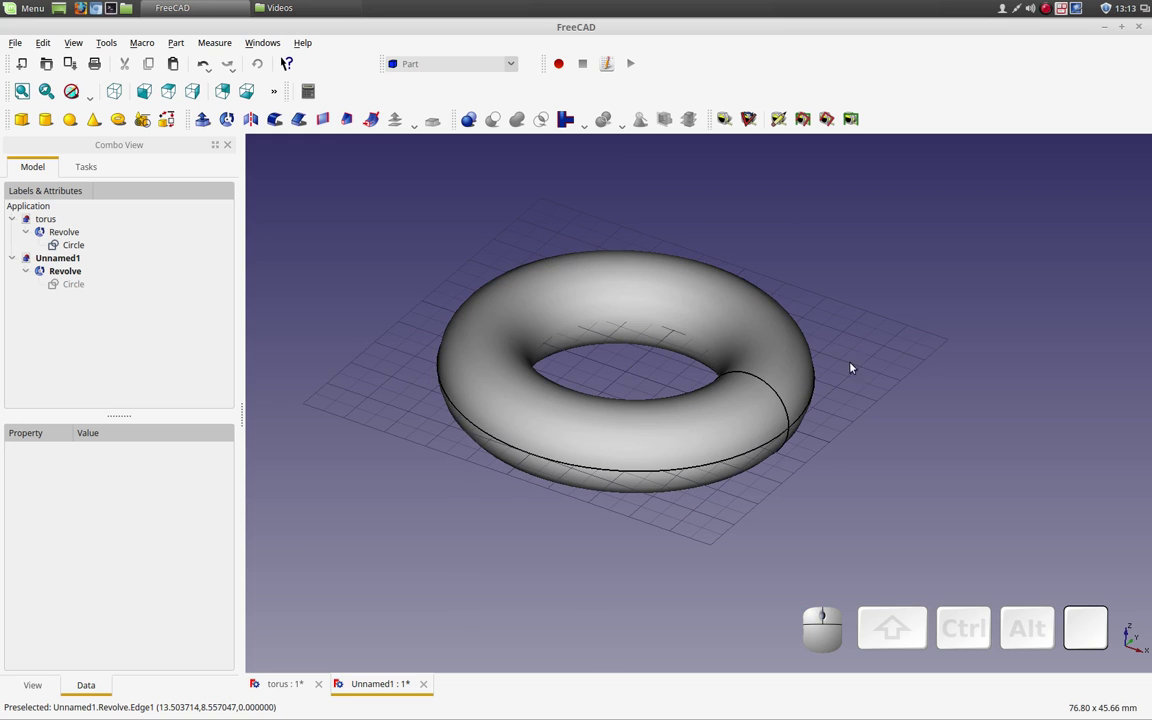
middle_click(868, 357)
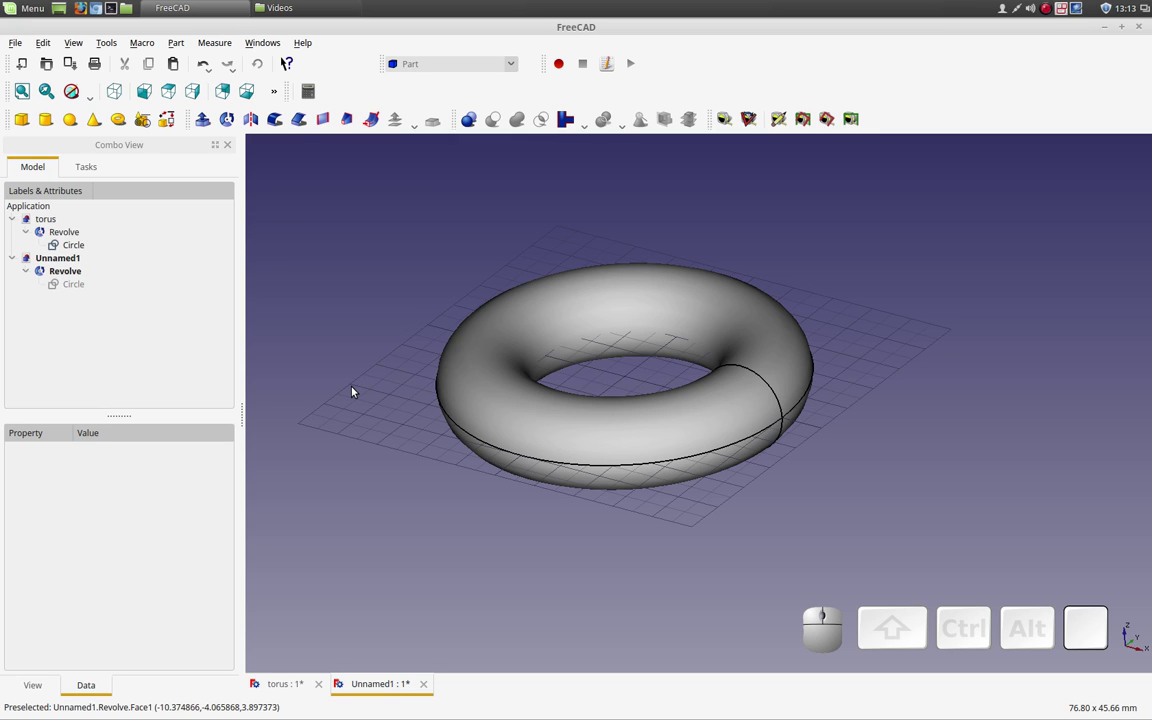
left_click(318, 45)
left_click(360, 174)
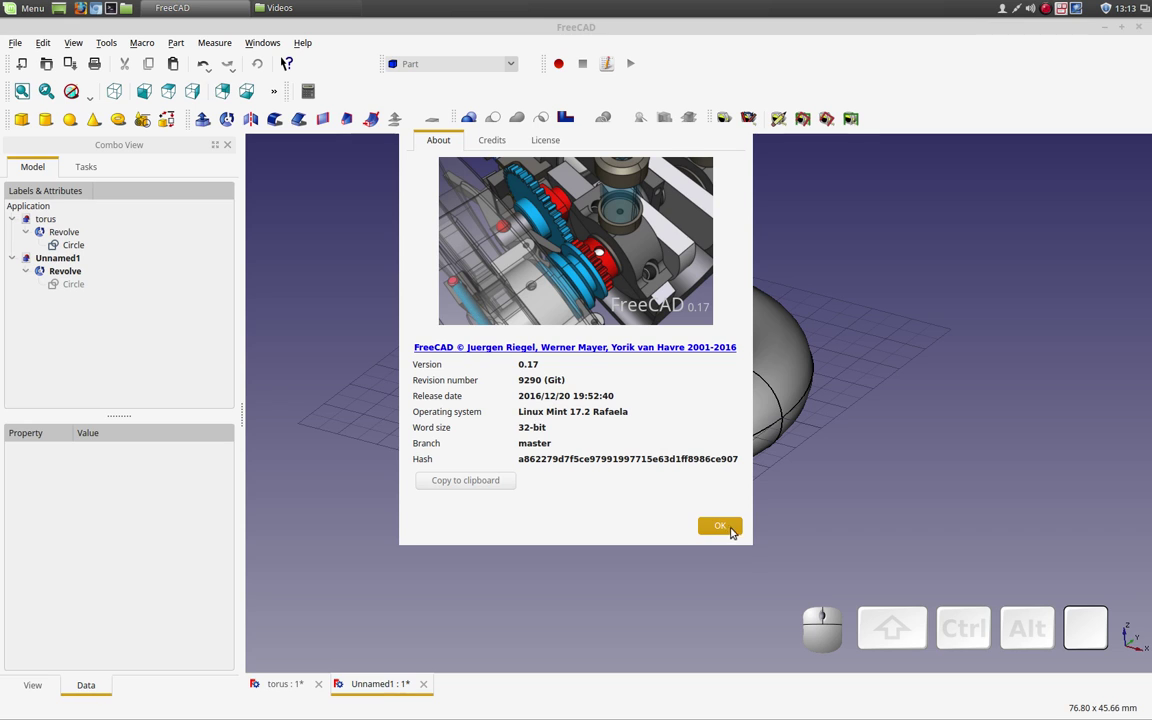
left_click(732, 527)
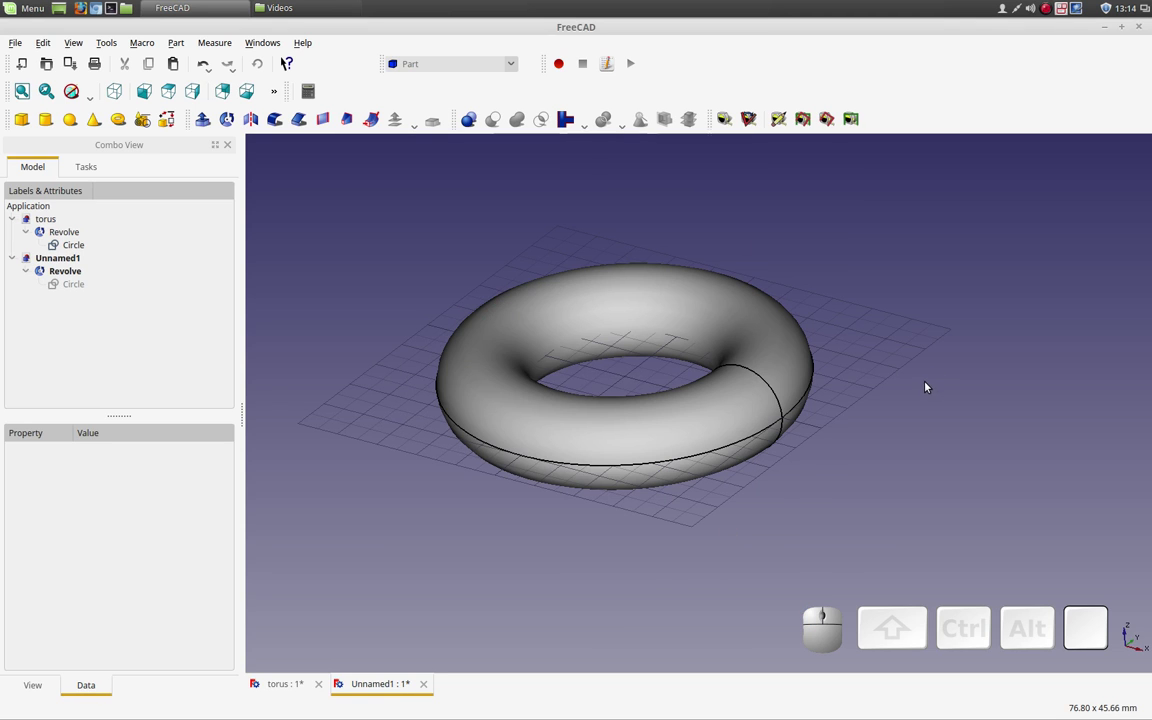